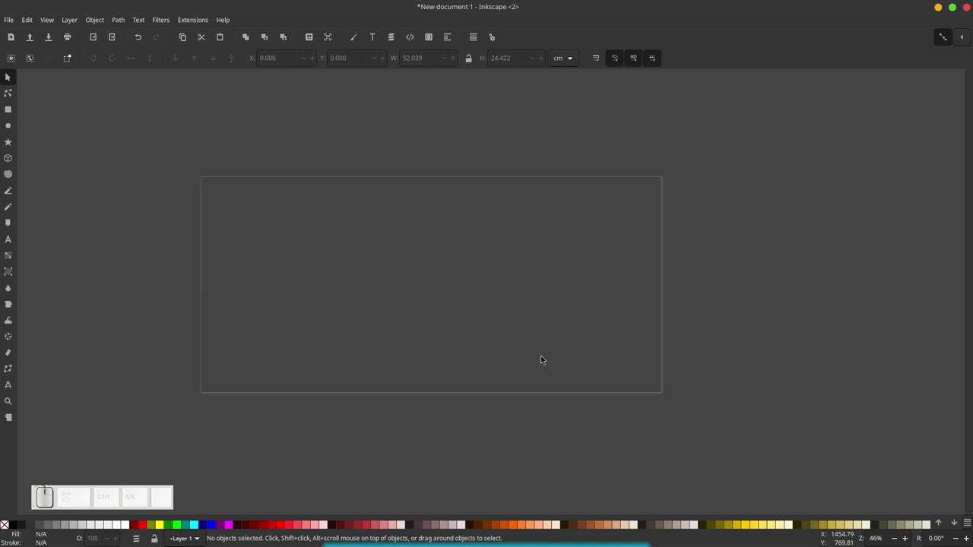
- Pan the view to recentre the page after importing the photo
drag(671, 351, 632, 307)
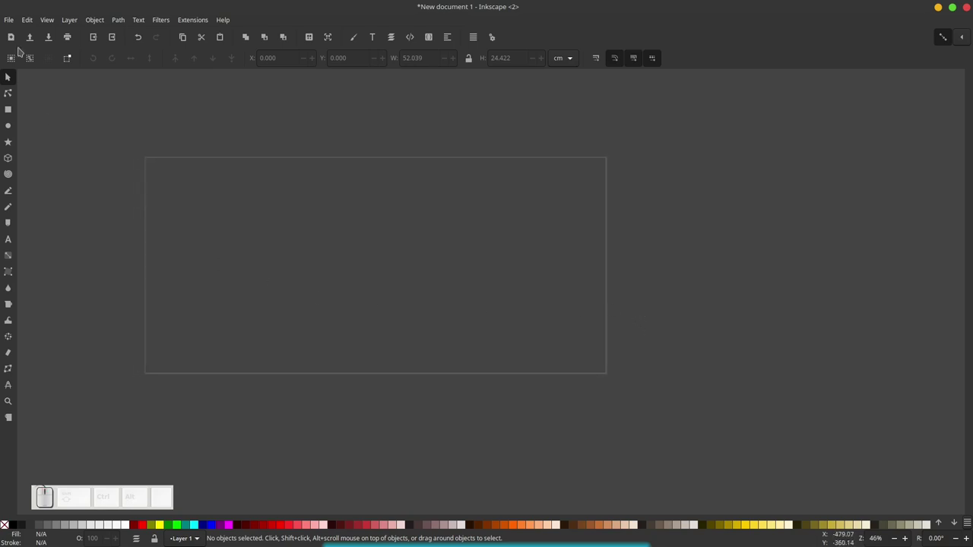
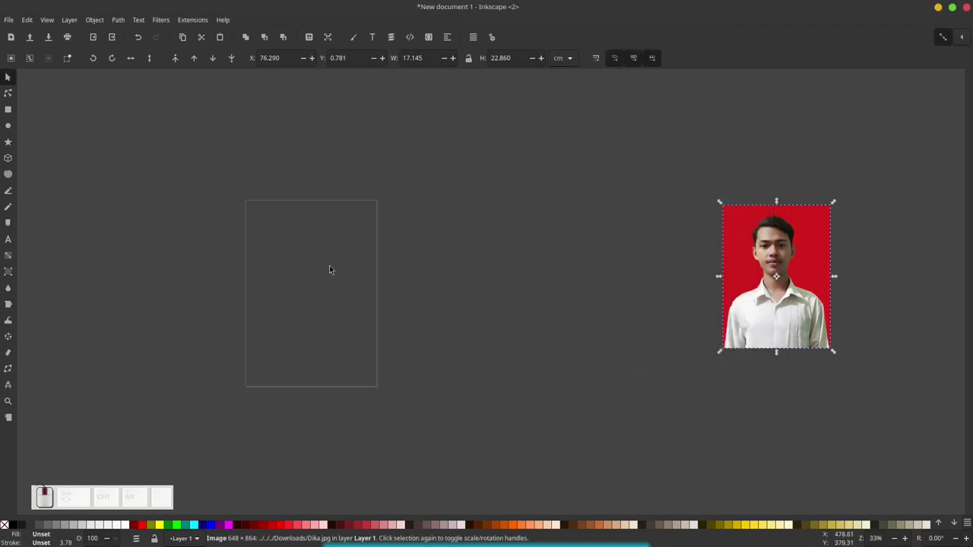
- Position the imported red-background ID photo beside the white A4 page
middle_click(356, 258)
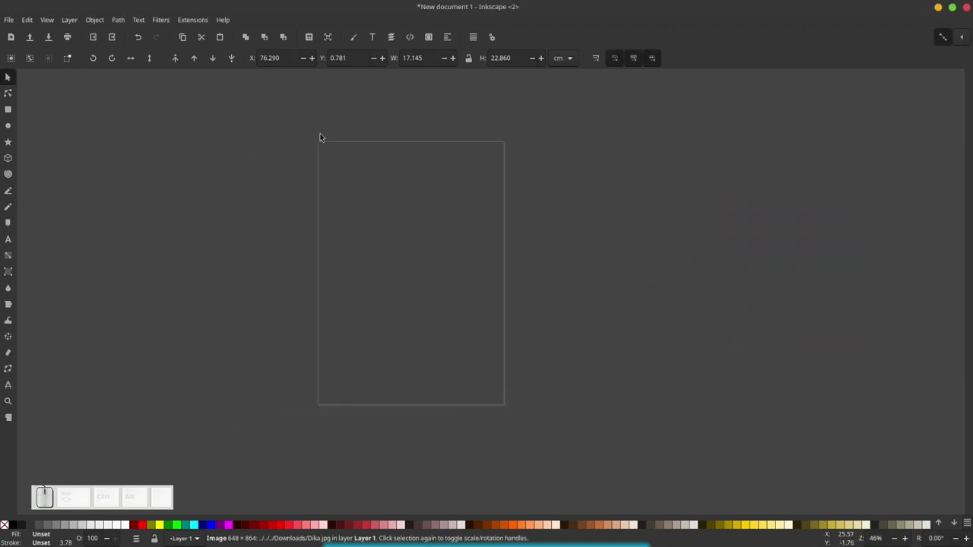
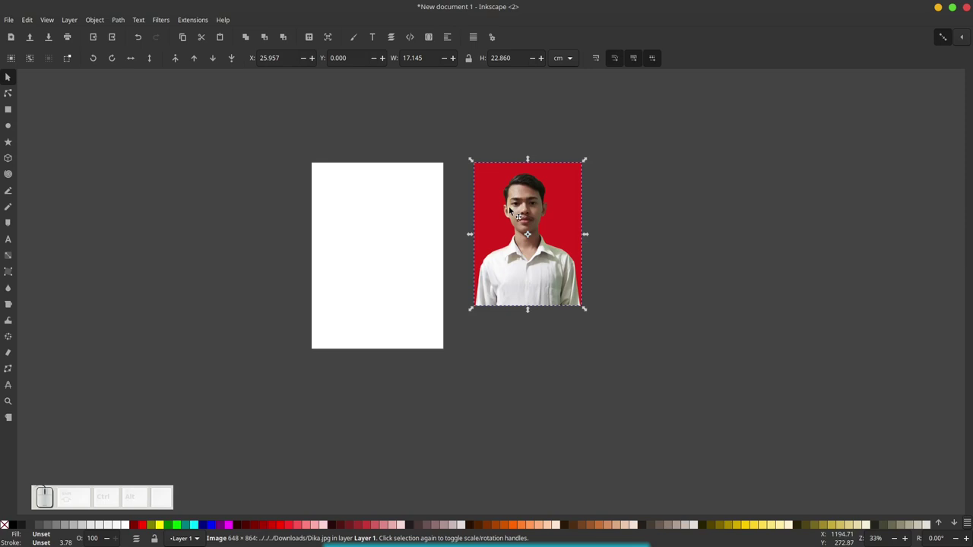
drag(563, 210, 535, 225)
click(538, 153)
middle_click(533, 209)
middle_click(522, 255)
click(473, 312)
drag(541, 293, 479, 266)
drag(473, 251, 574, 221)
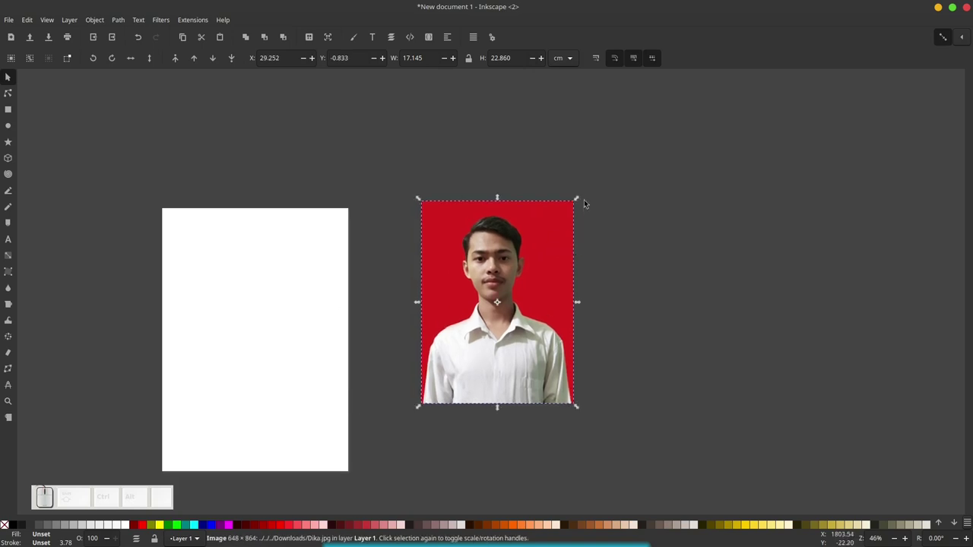
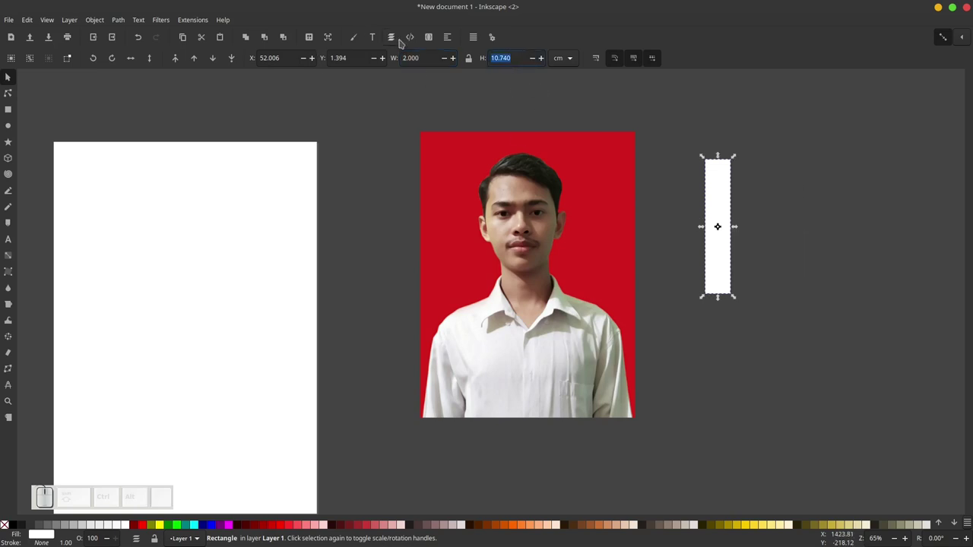
- Size the first white template rectangle to 2 × 3 cm
key(KP_3)
key(Return)
click(866, 198)
click(728, 179)
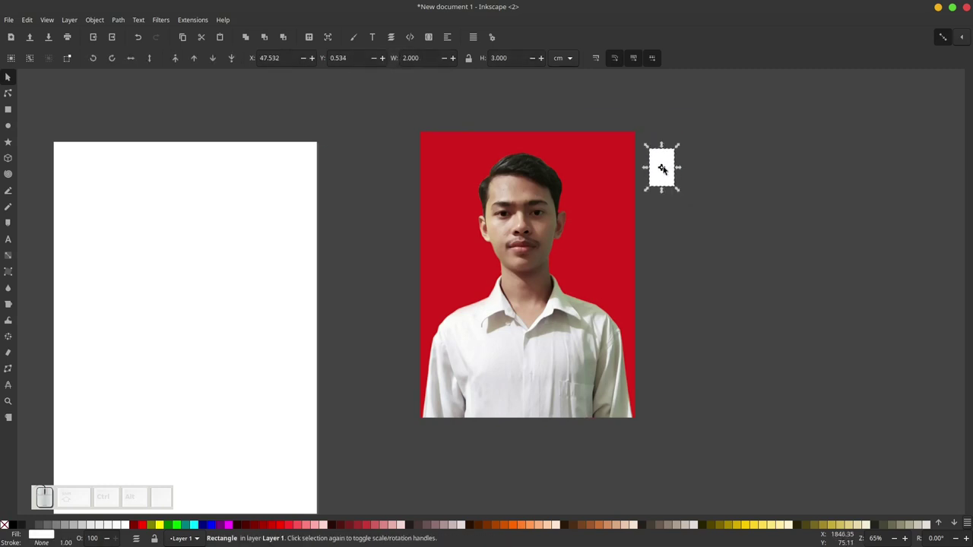
- Duplicate the rectangle twice to make 3 × 4 cm and 4 × 4 cm templates beside it
key(ctrl+d)
drag(662, 157, 731, 184)
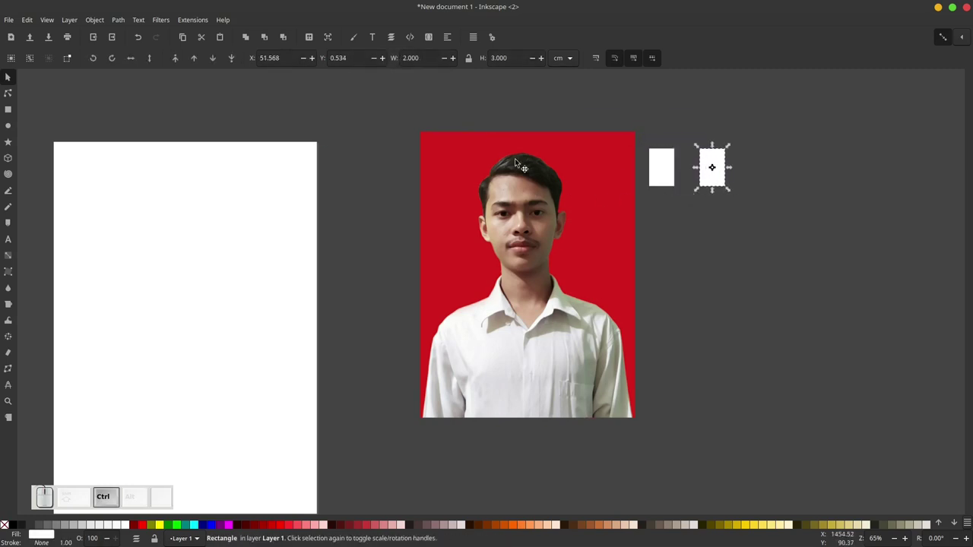
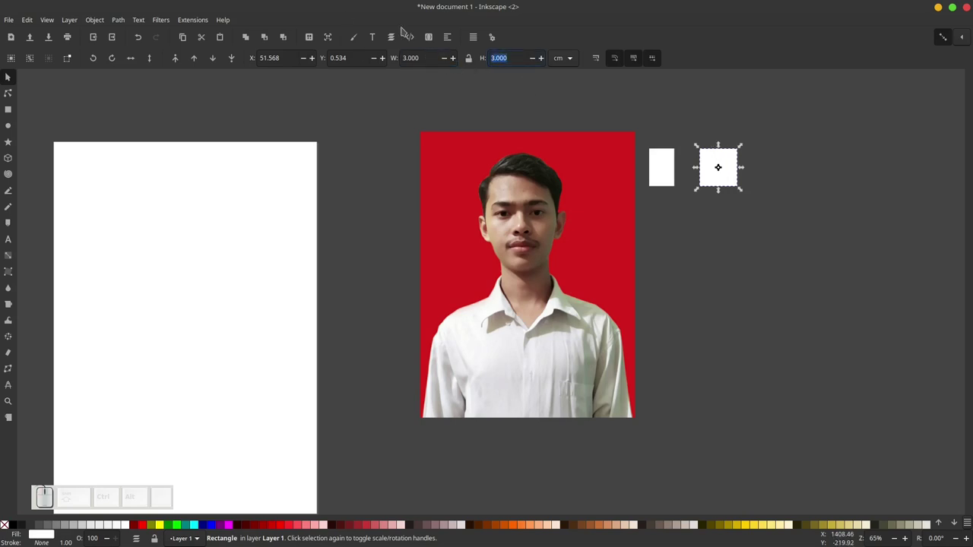
key(KP_4)
key(Return)
click(785, 170)
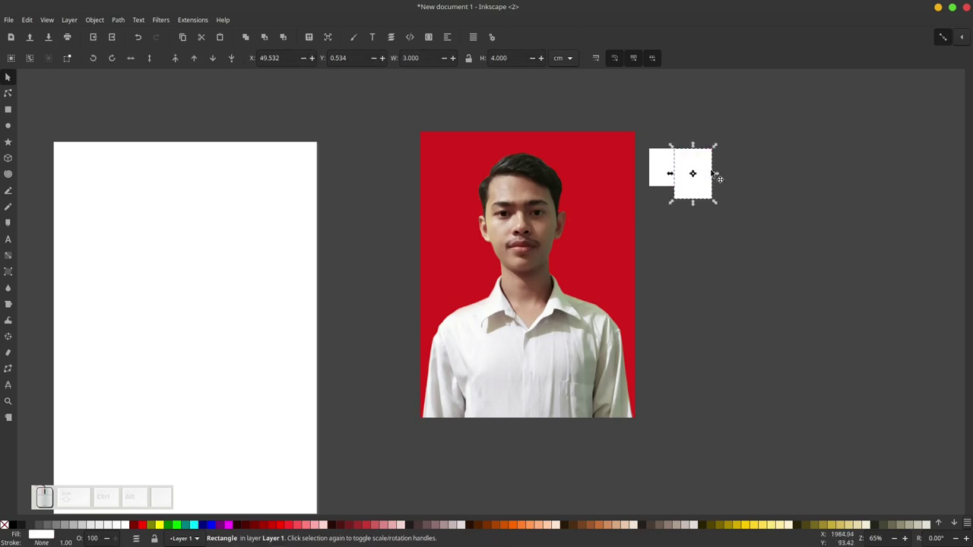
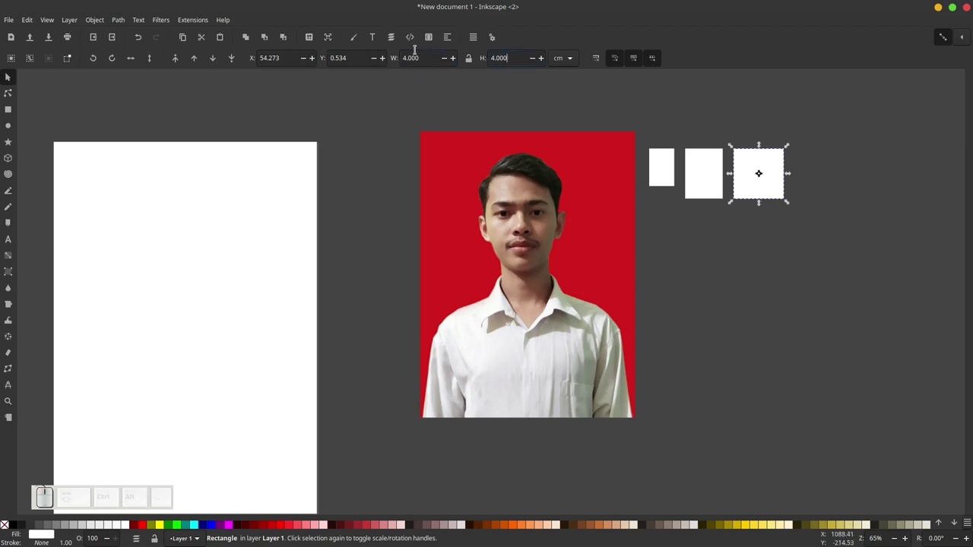
key(KP_6)
key(Return)
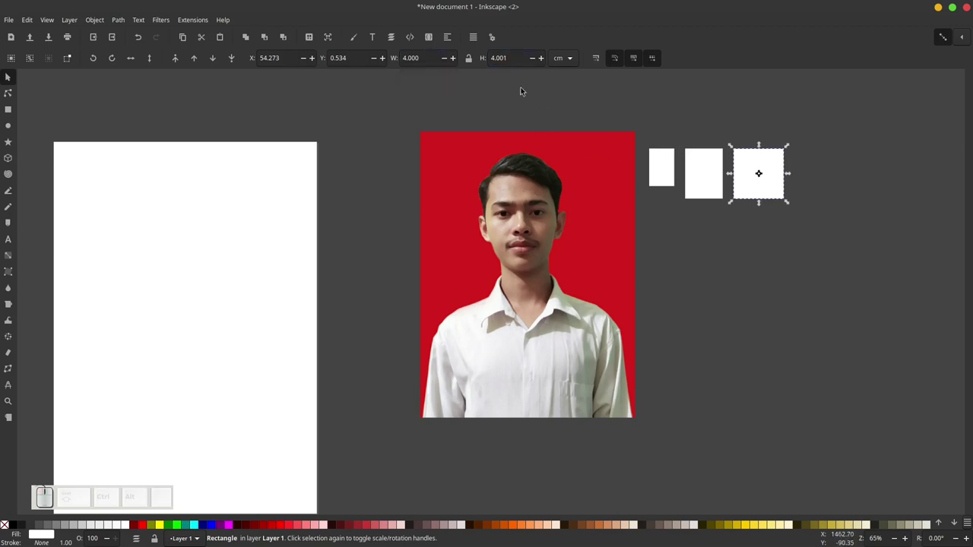
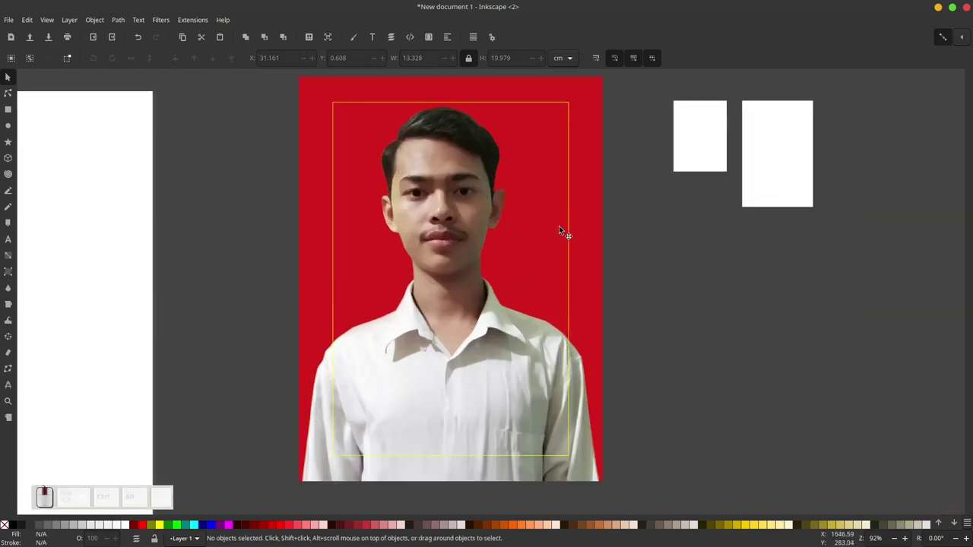
- Move and resize the yellow crop frame to cover the photo's head and shoulders
click(570, 233)
drag(574, 235, 560, 119)
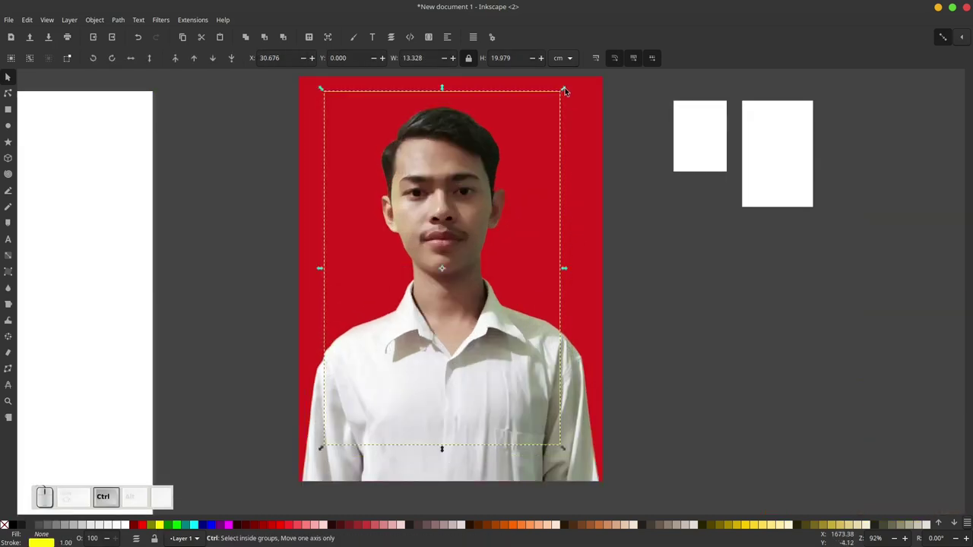
drag(569, 87, 575, 157)
drag(570, 158, 459, 280)
- Select the crop frame together with the photo beneath it, ready for clipping
click(493, 331)
right_click(409, 309)
click(453, 233)
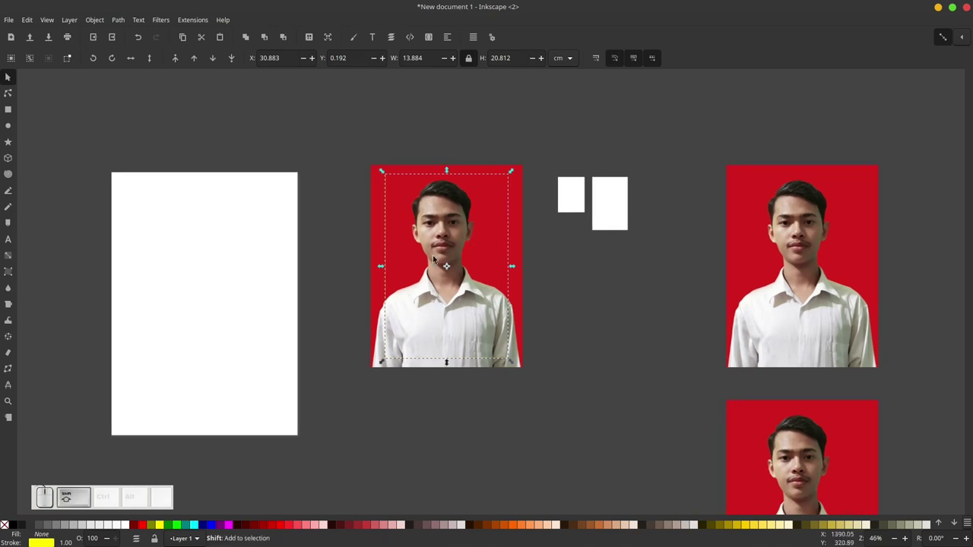
click(524, 169)
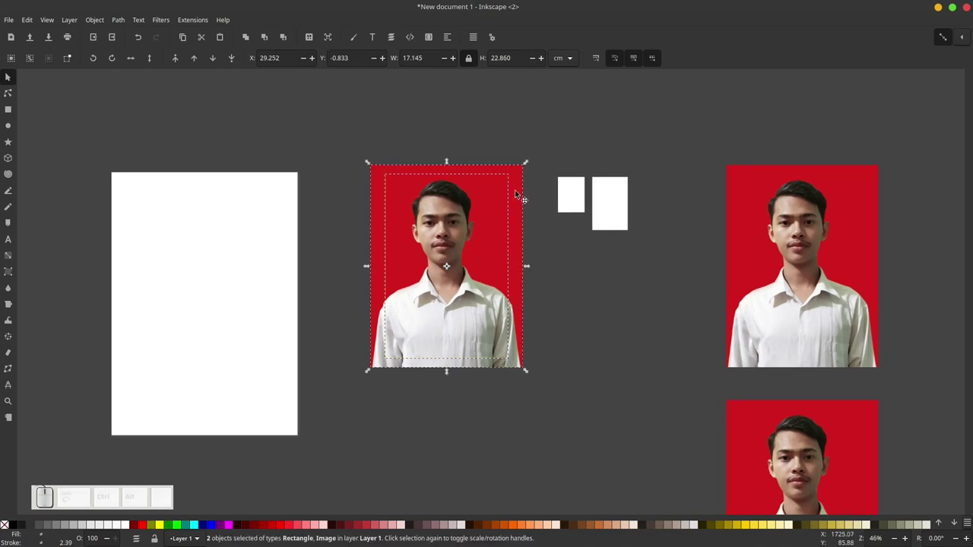
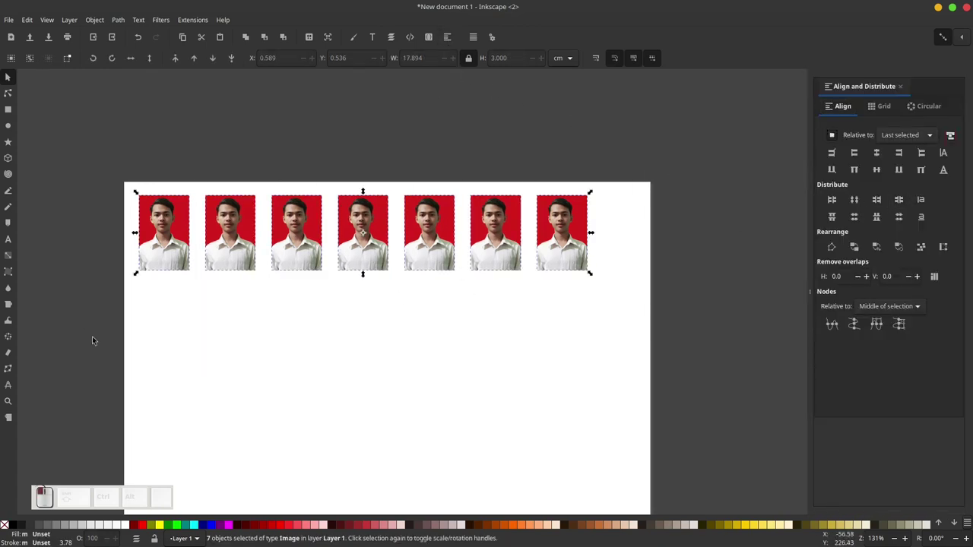
- Group the clipped photo and place it at the top of the page, zooming in on the row
key(ctrl+g)
drag(366, 218, 477, 137)
click(478, 135)
middle_click(218, 224)
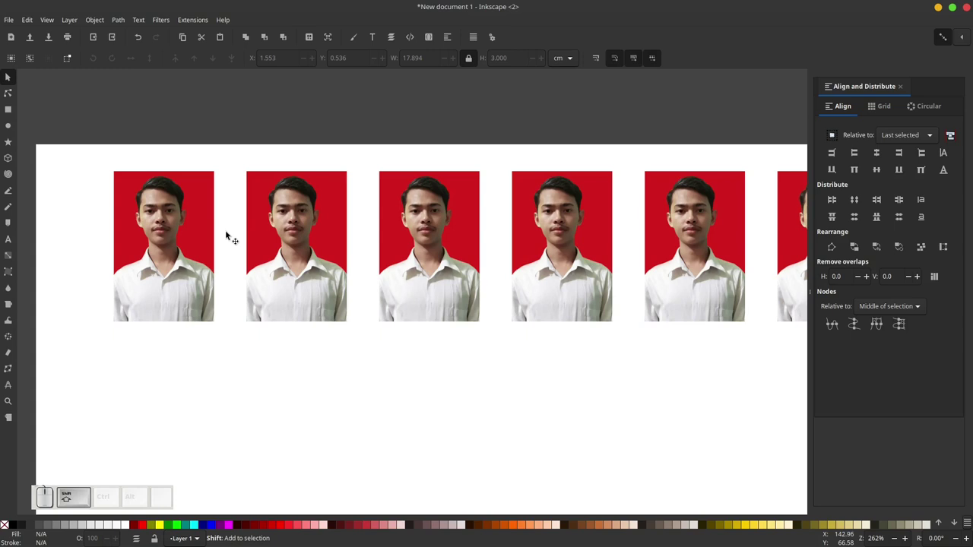
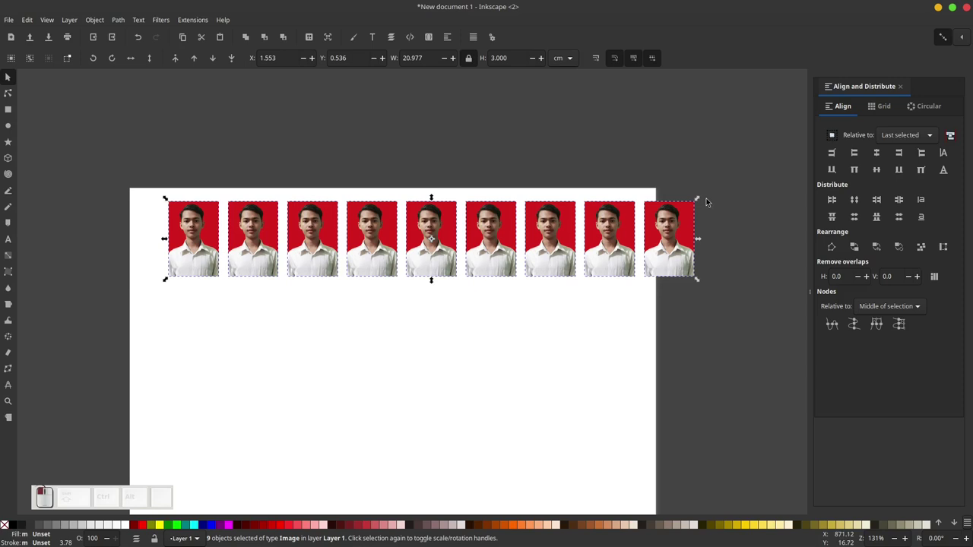
- Move the row to the left edge, drag the last photo right, and distribute all evenly
click(758, 152)
drag(253, 251, 443, 237)
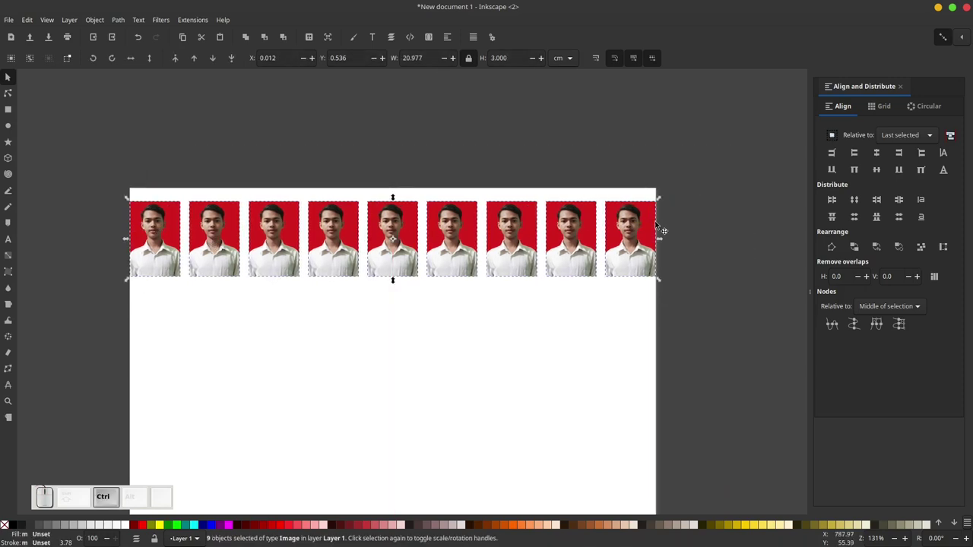
click(685, 212)
click(635, 230)
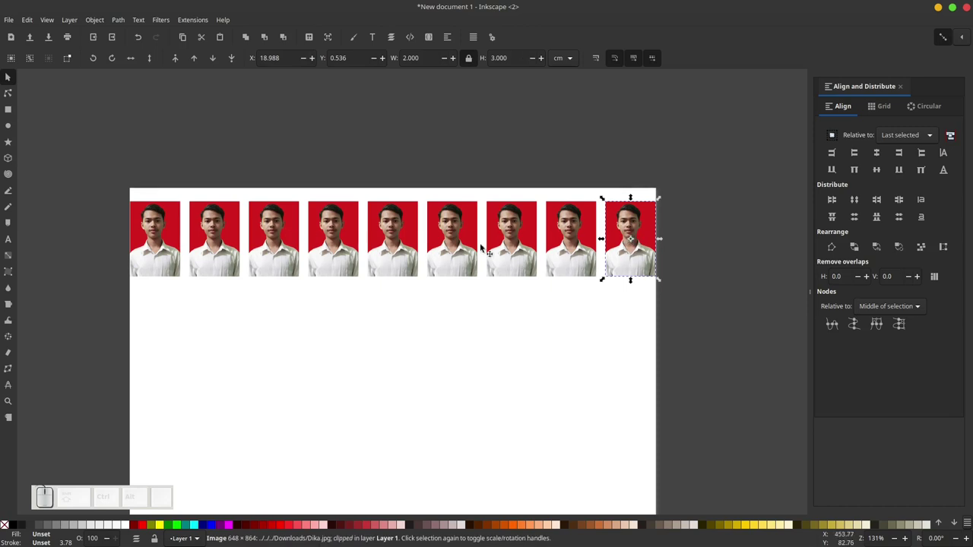
drag(643, 216, 712, 152)
click(747, 143)
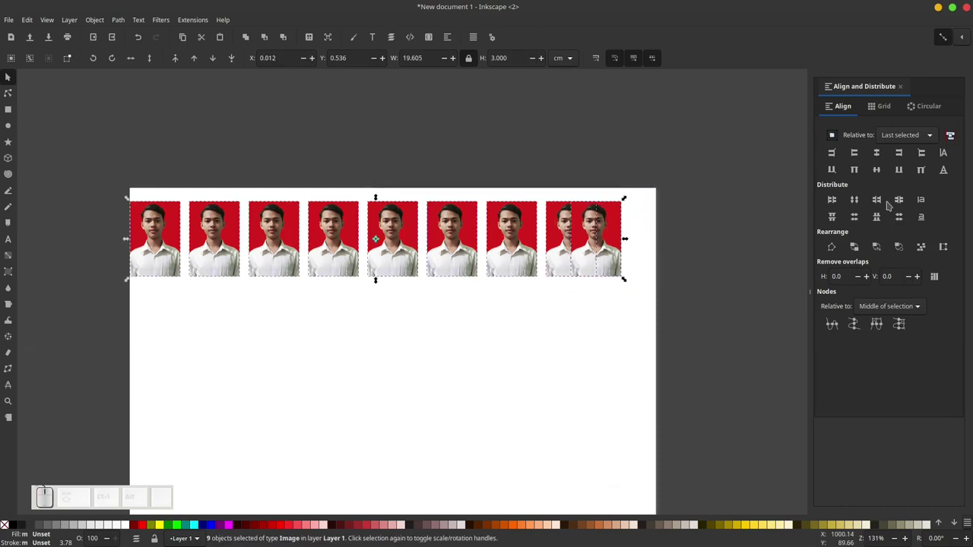
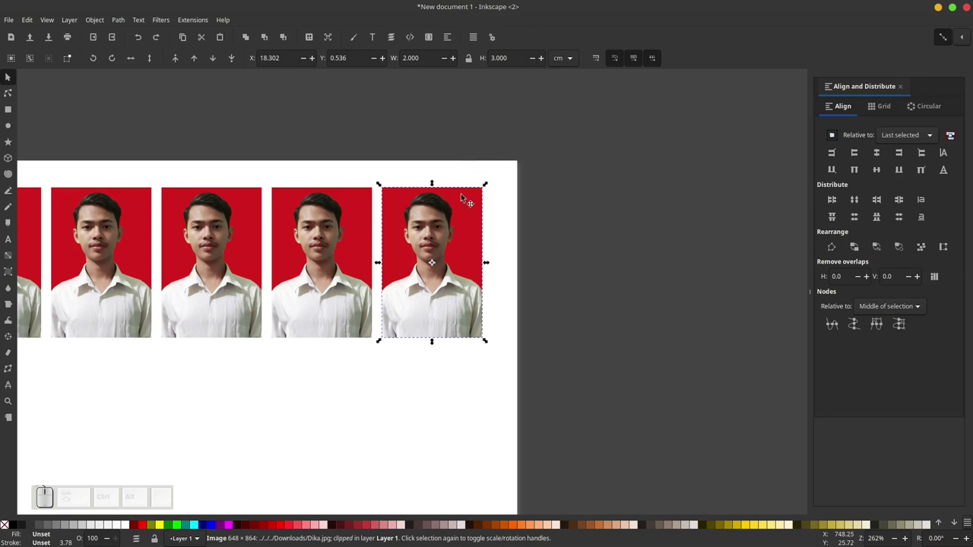
- Duplicate the last row photo as a 3 × 4 cm copy placed just right of the page
key(ctrl+d)
drag(405, 227, 478, 80)
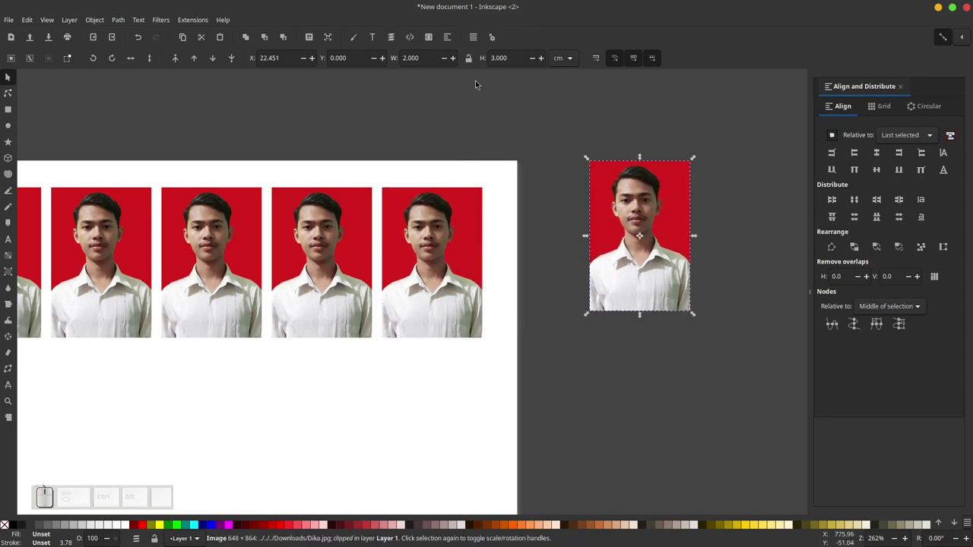
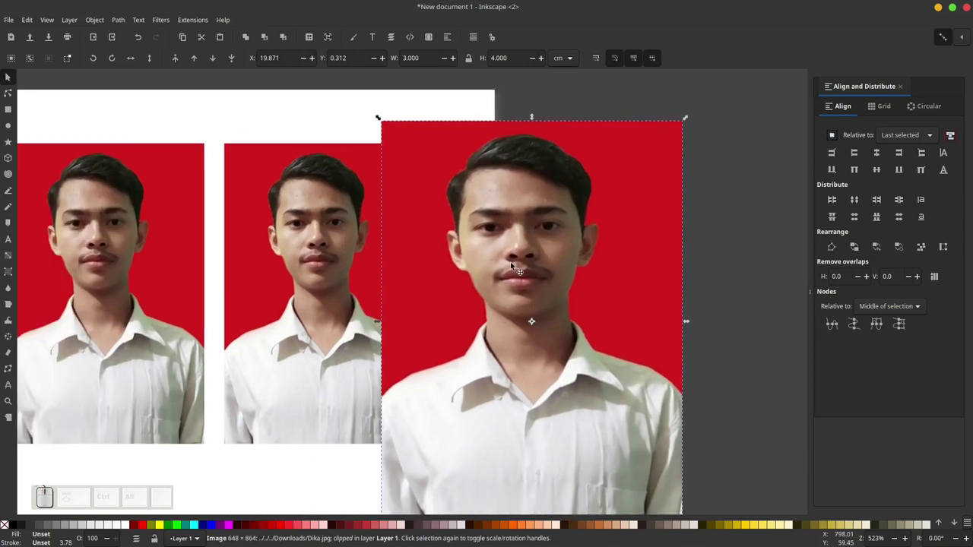
middle_click(529, 258)
right_click(364, 246)
right_click(358, 244)
drag(384, 231, 487, 194)
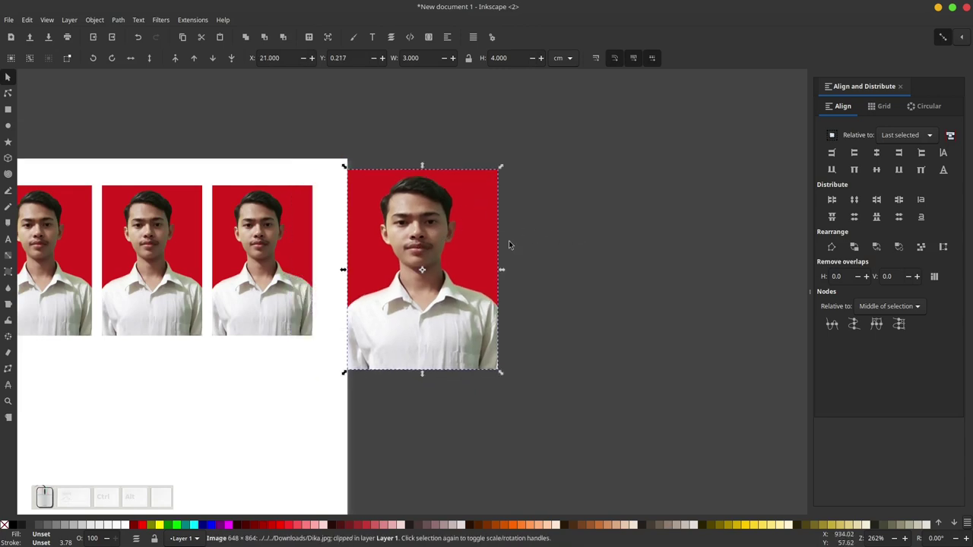
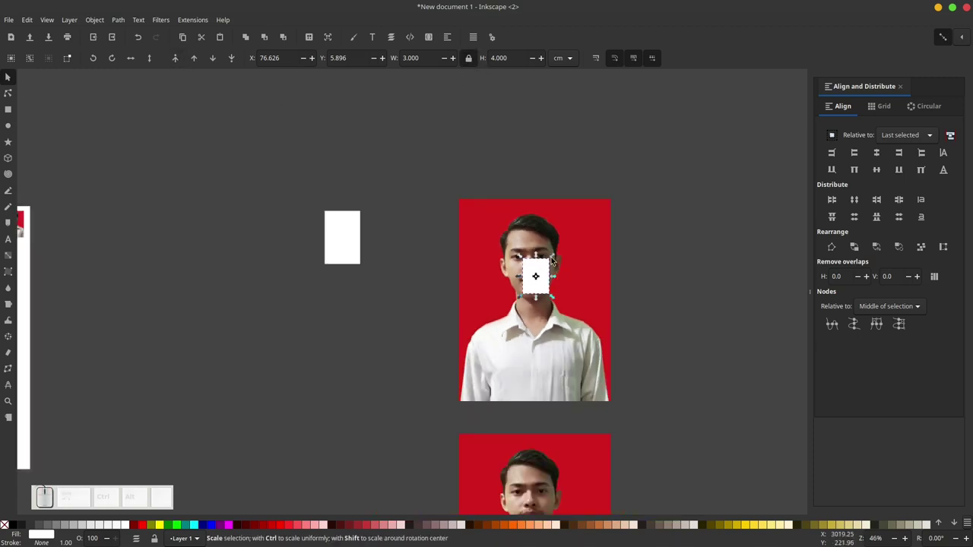
- Enlarge the white rectangle to cover the big photo's head and shoulders from its top edge
drag(556, 256, 541, 281)
drag(523, 300, 499, 297)
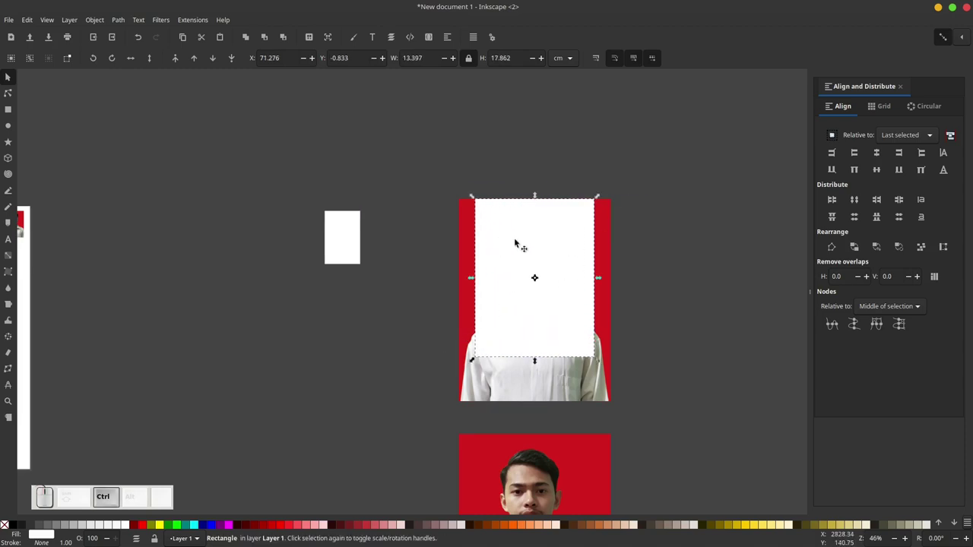
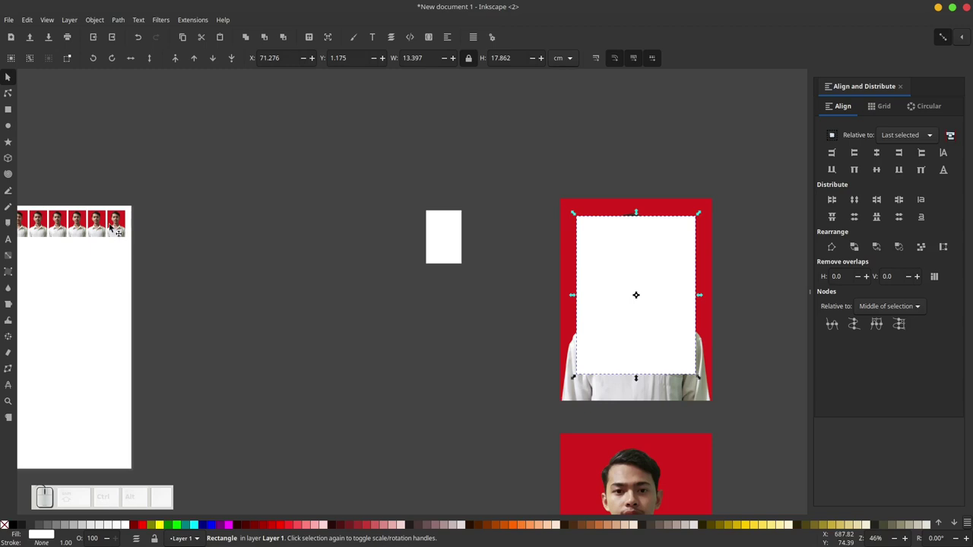
middle_click(647, 244)
drag(655, 247, 662, 289)
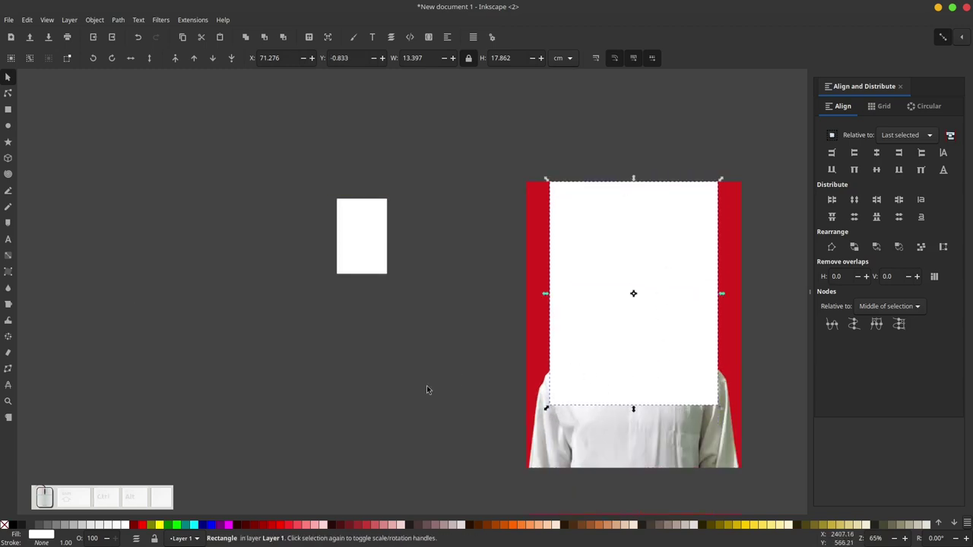